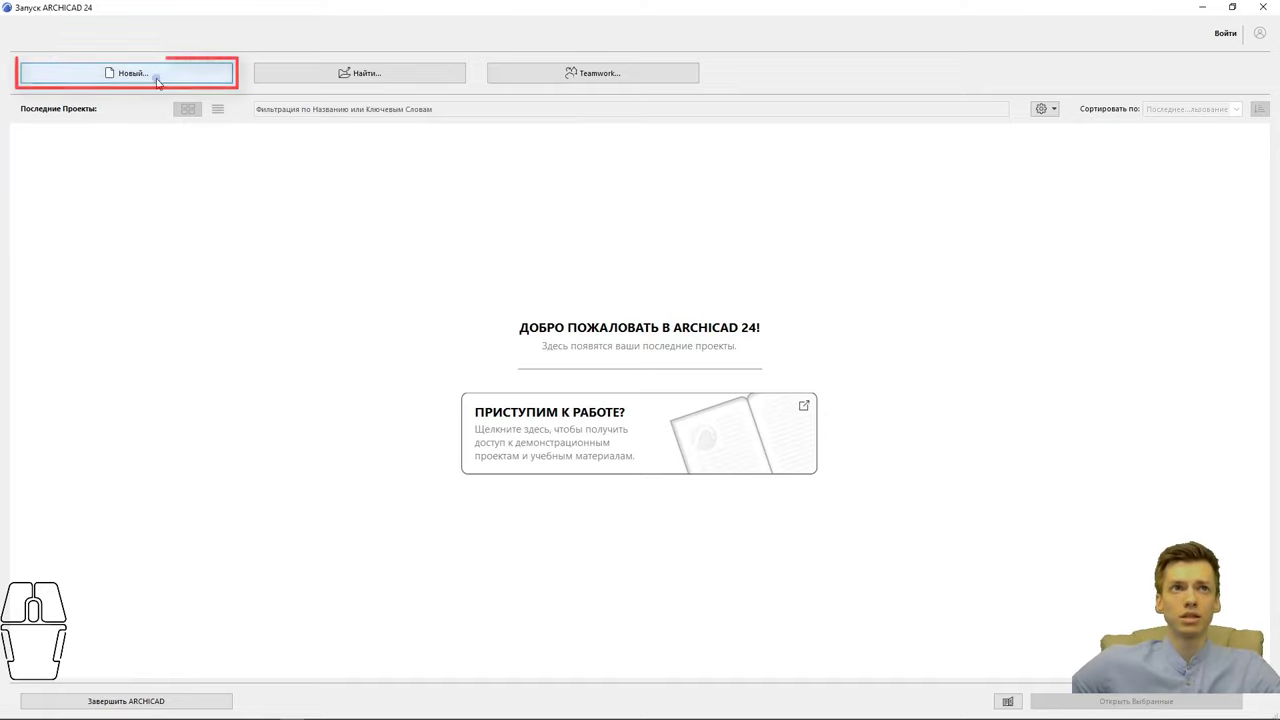
Start a new project with 'Новый...' from the ARCHICAD start screen.
click(151, 82)
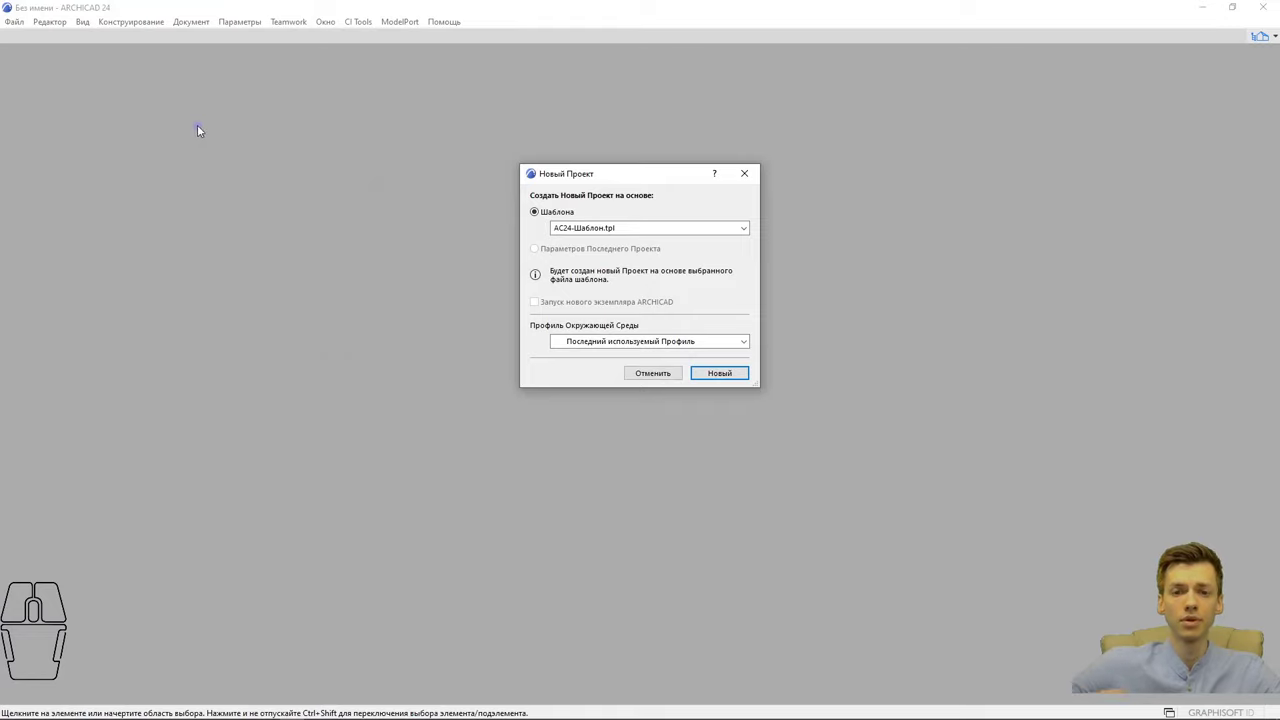
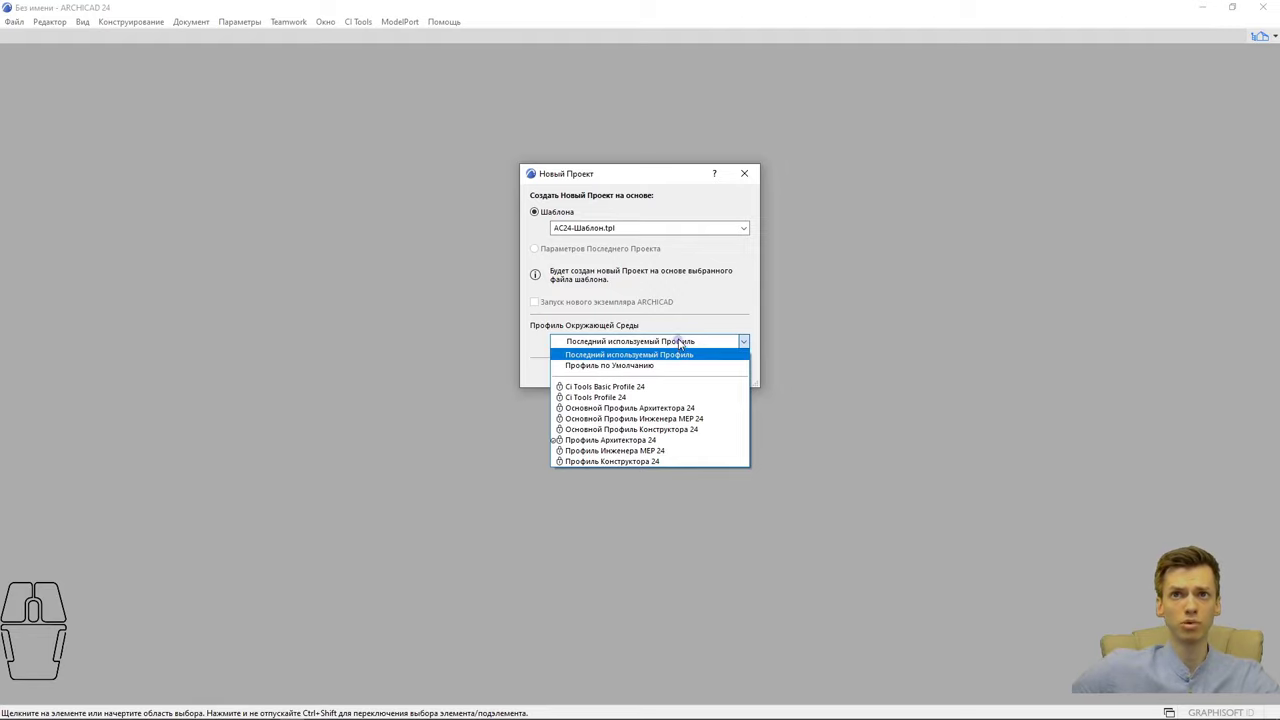
click(682, 343)
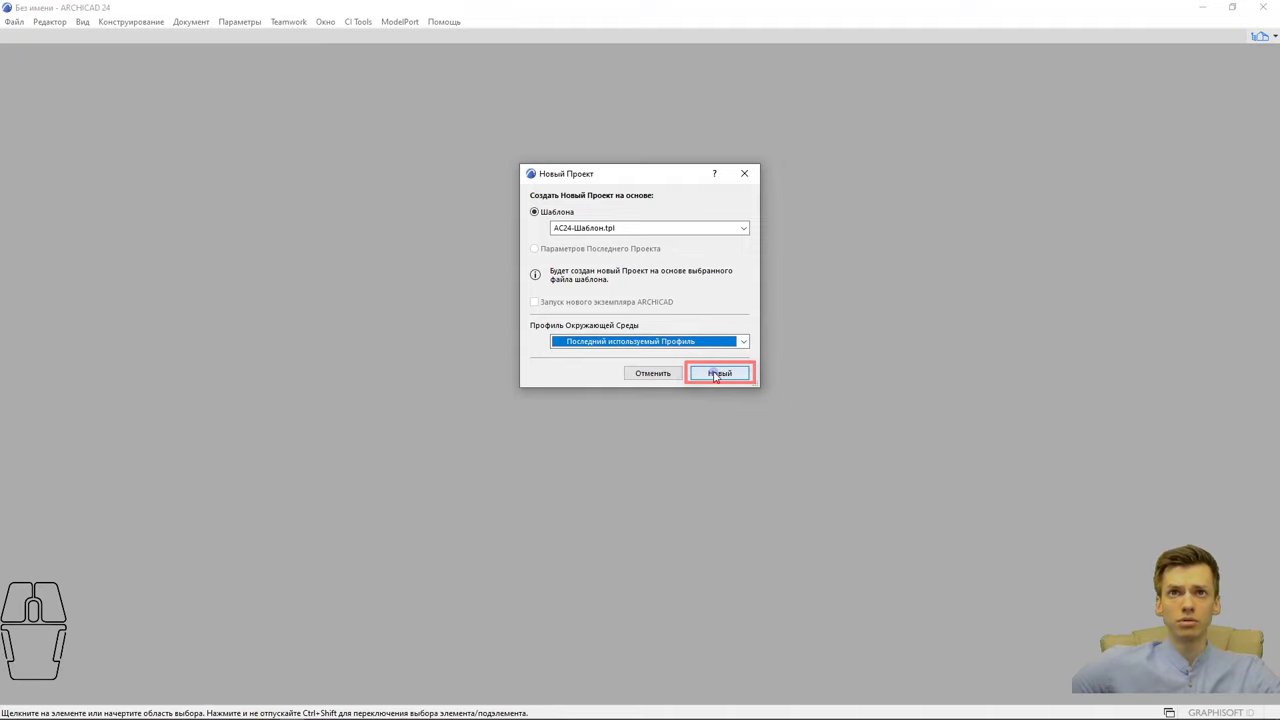
Create the new project from the AC24 template and let it load.
click(717, 372)
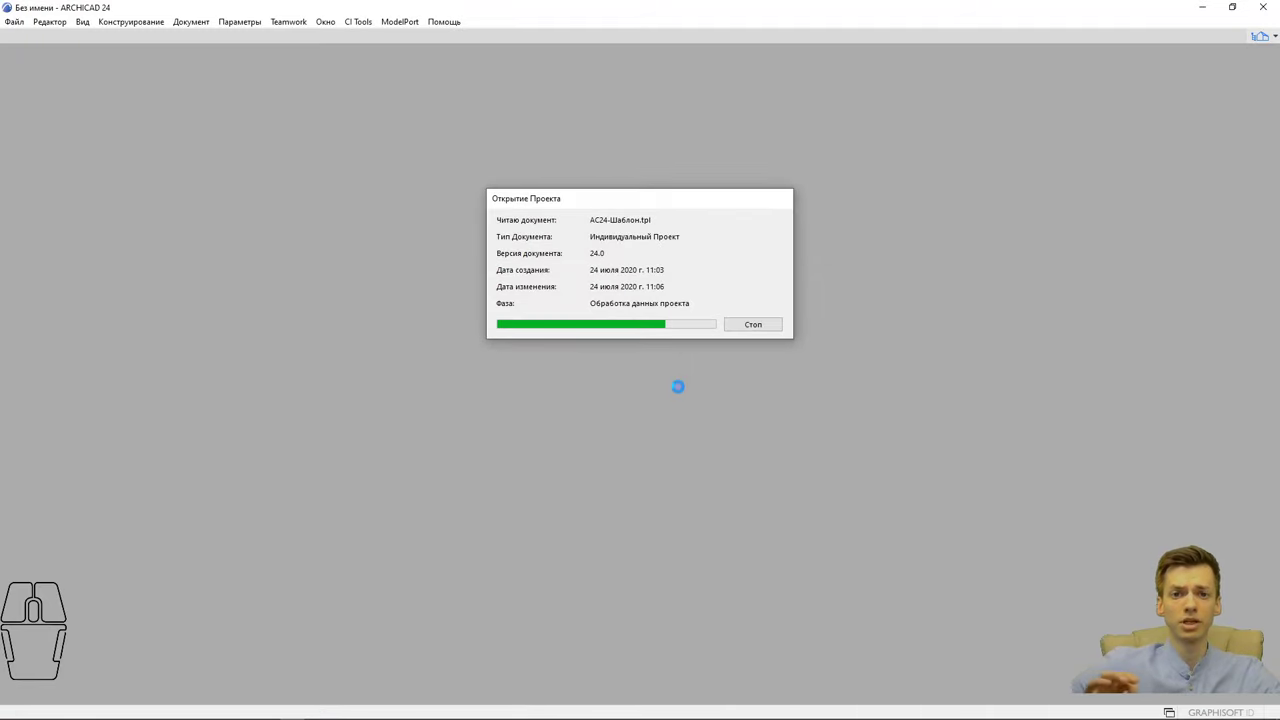
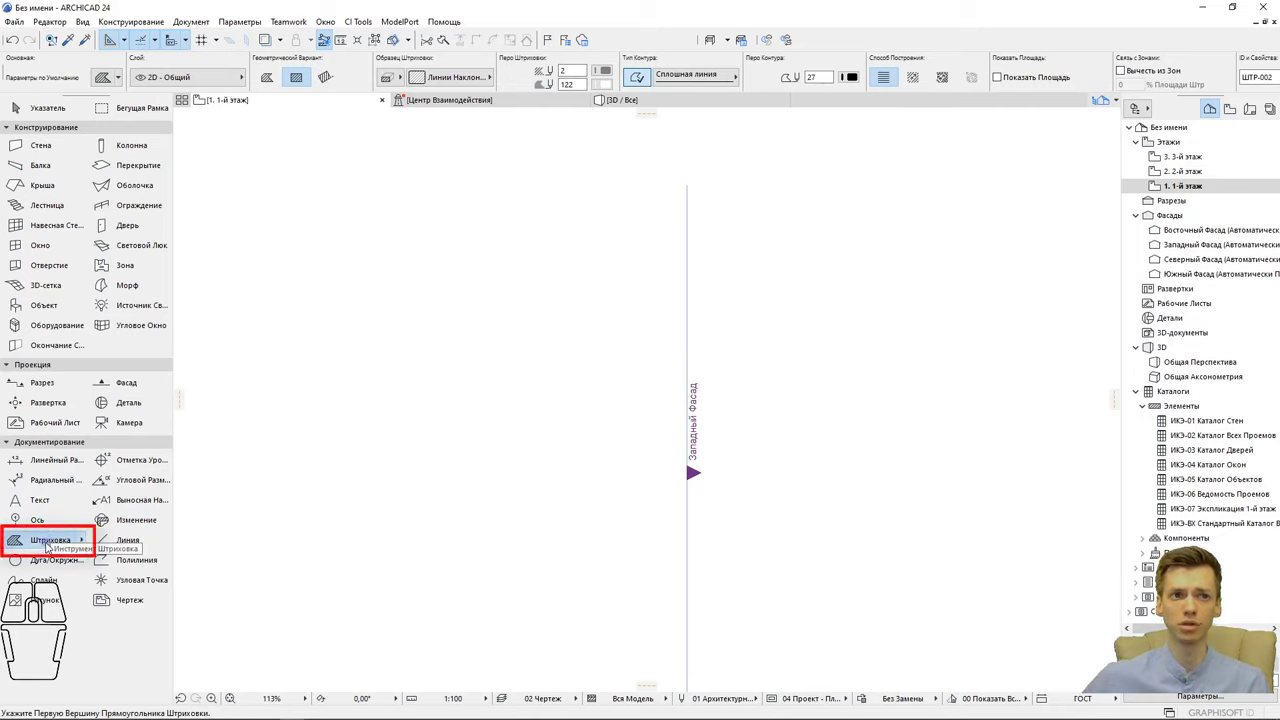
Apply the diagonal-line section hatch favourite from the Детализация favourites folder.
click(87, 541)
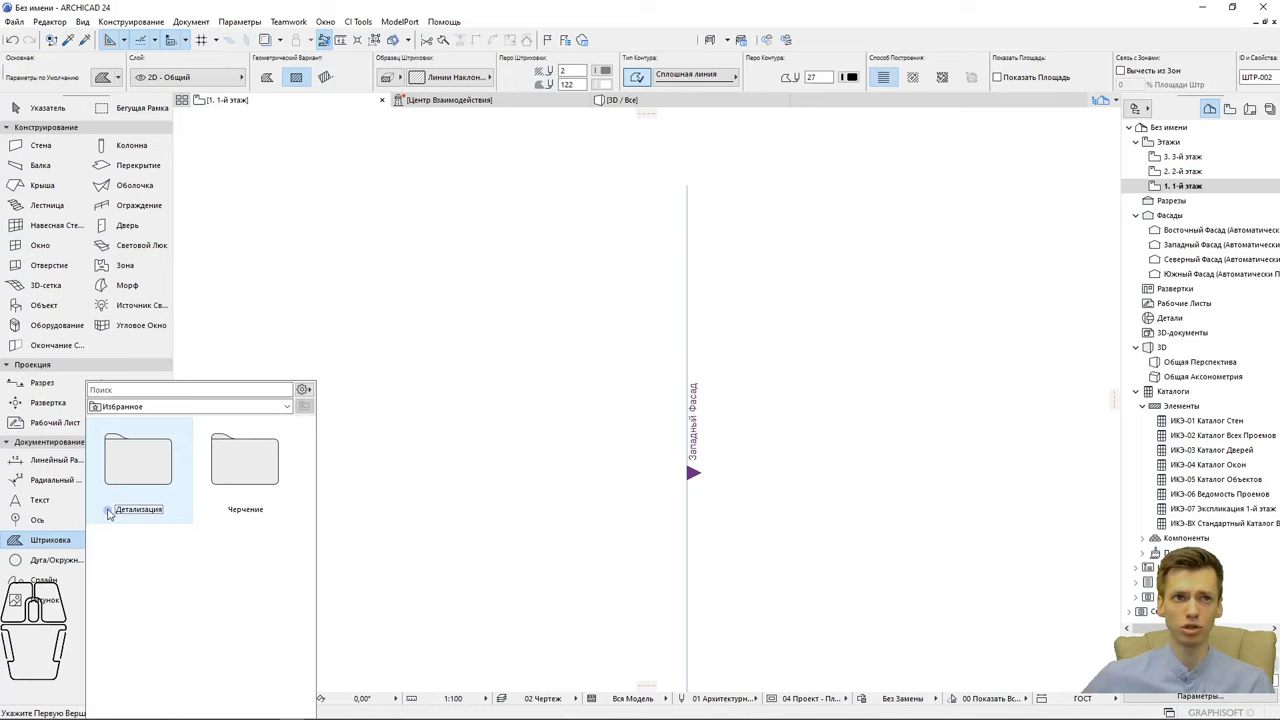
double_click(251, 469)
click(250, 470)
double_click(158, 468)
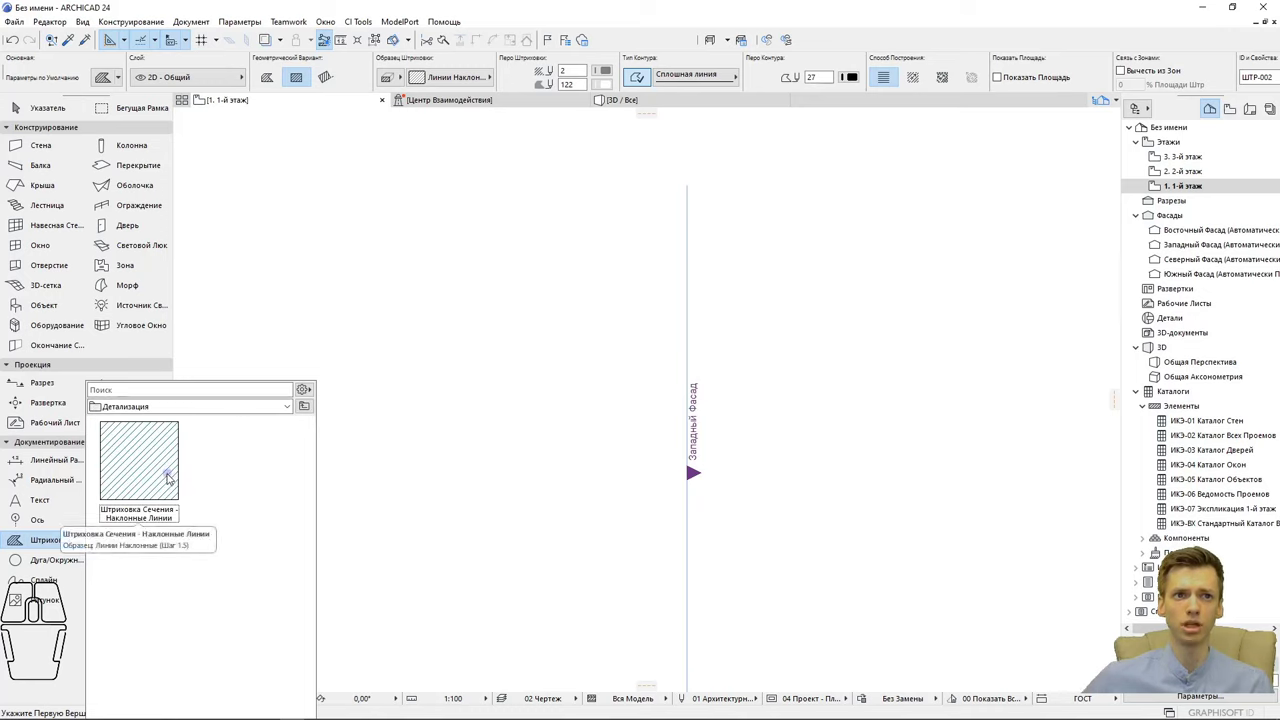
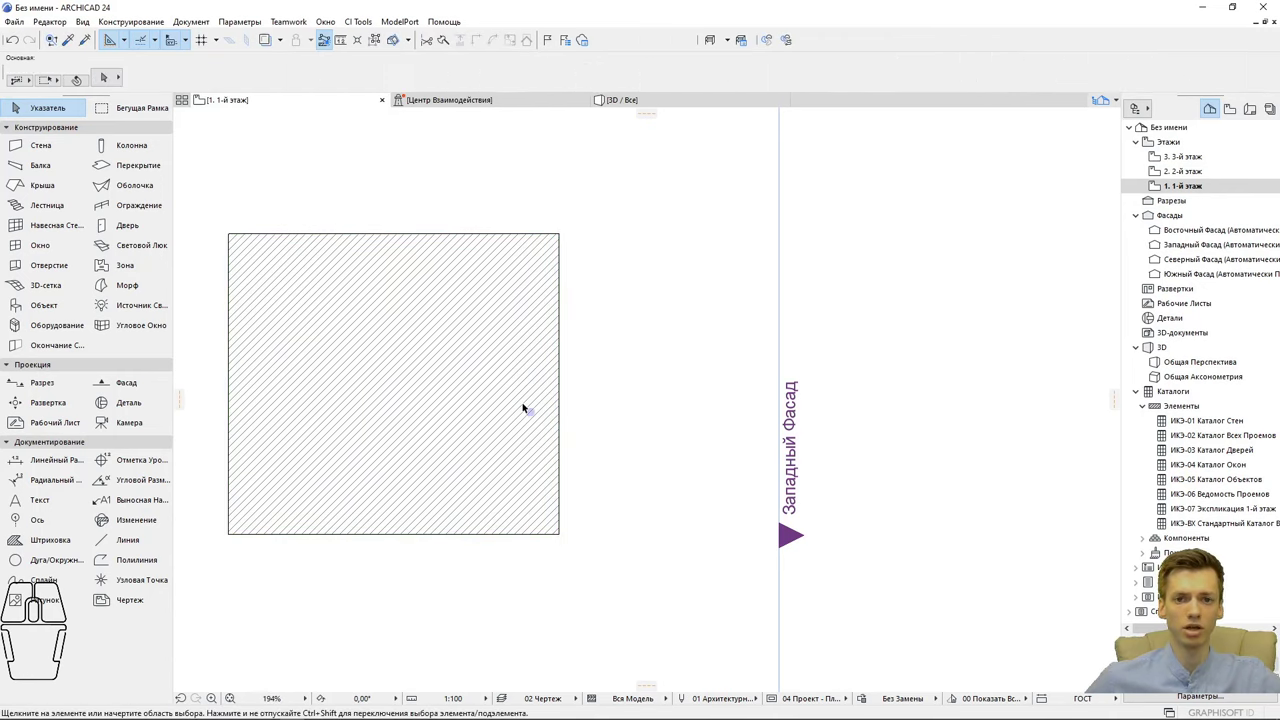
Fit the whole 1st-floor plan with the hatched rectangle and elevation markers into view.
click(79, 78)
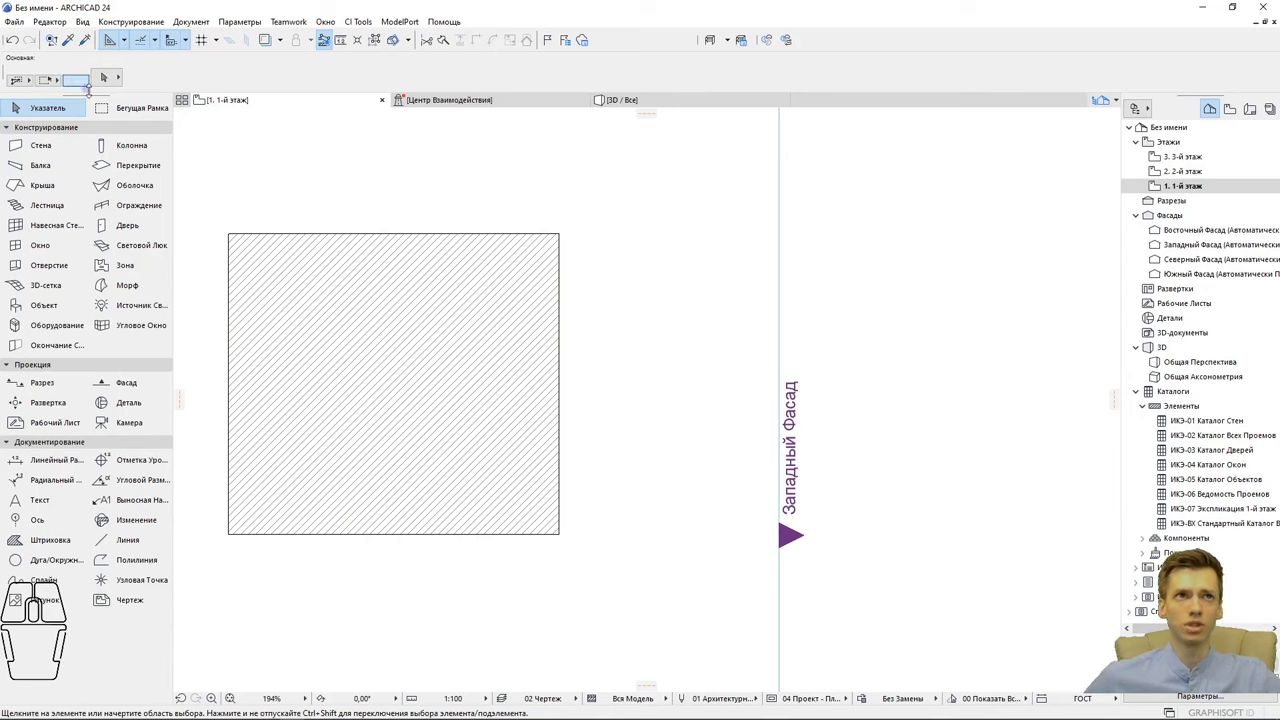
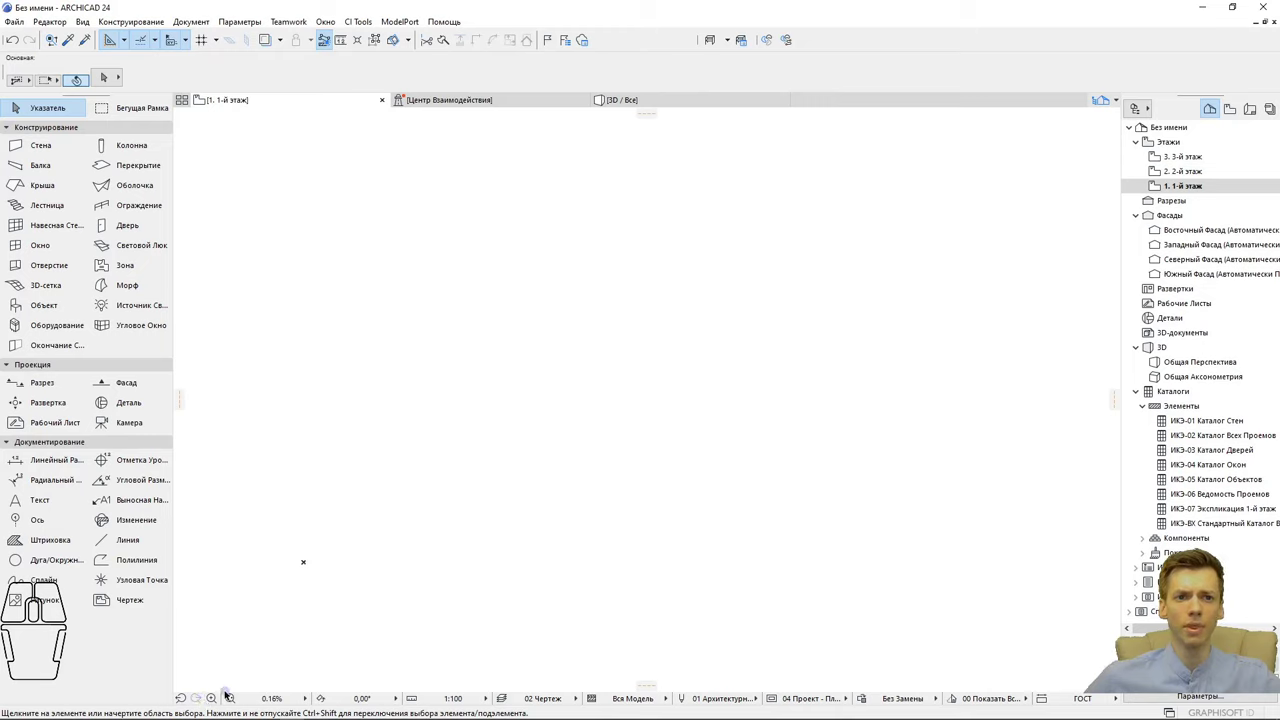
click(235, 700)
click(233, 698)
double_click(233, 697)
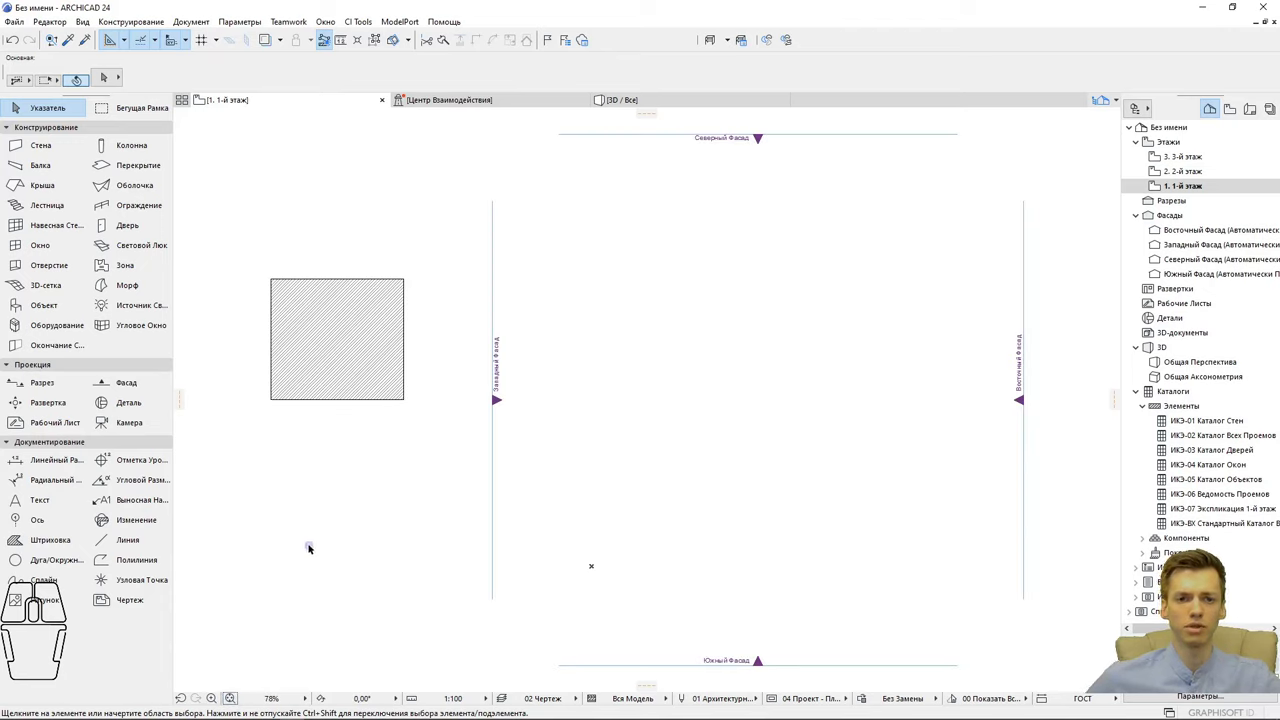
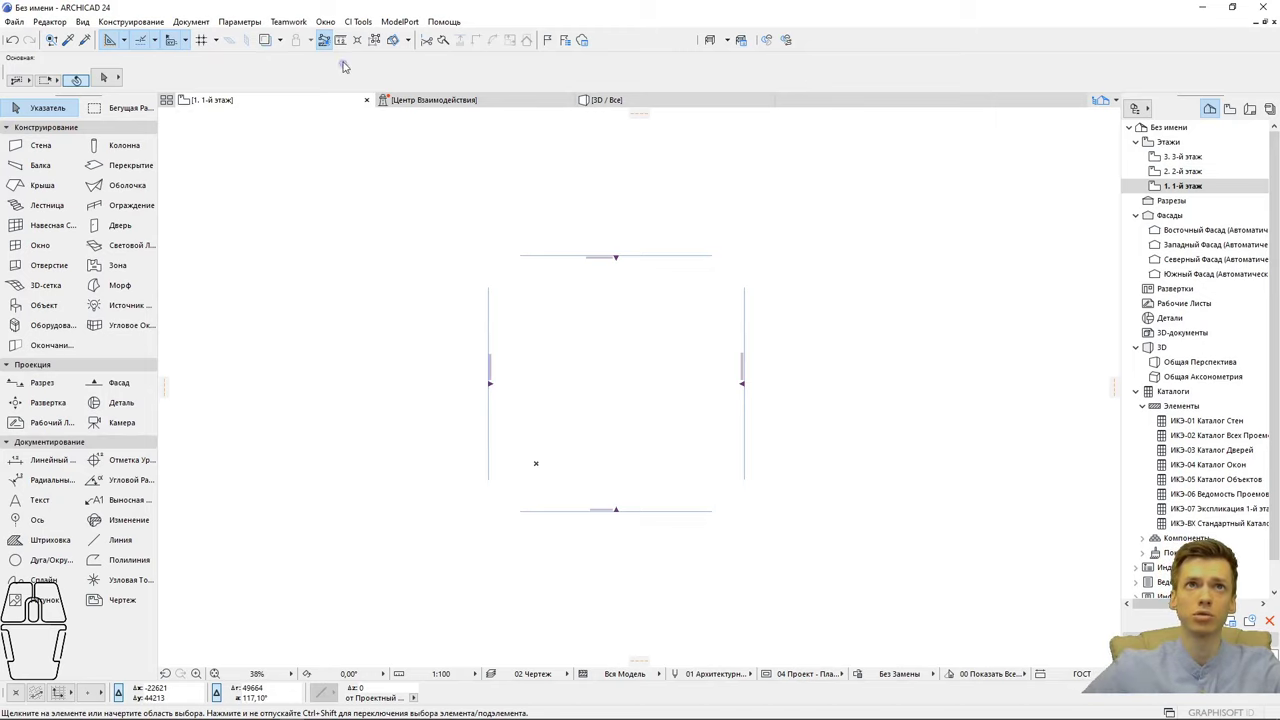
Browse the CI Tools add-on commands and the Окно > Панели list of palettes.
click(335, 18)
click(332, 22)
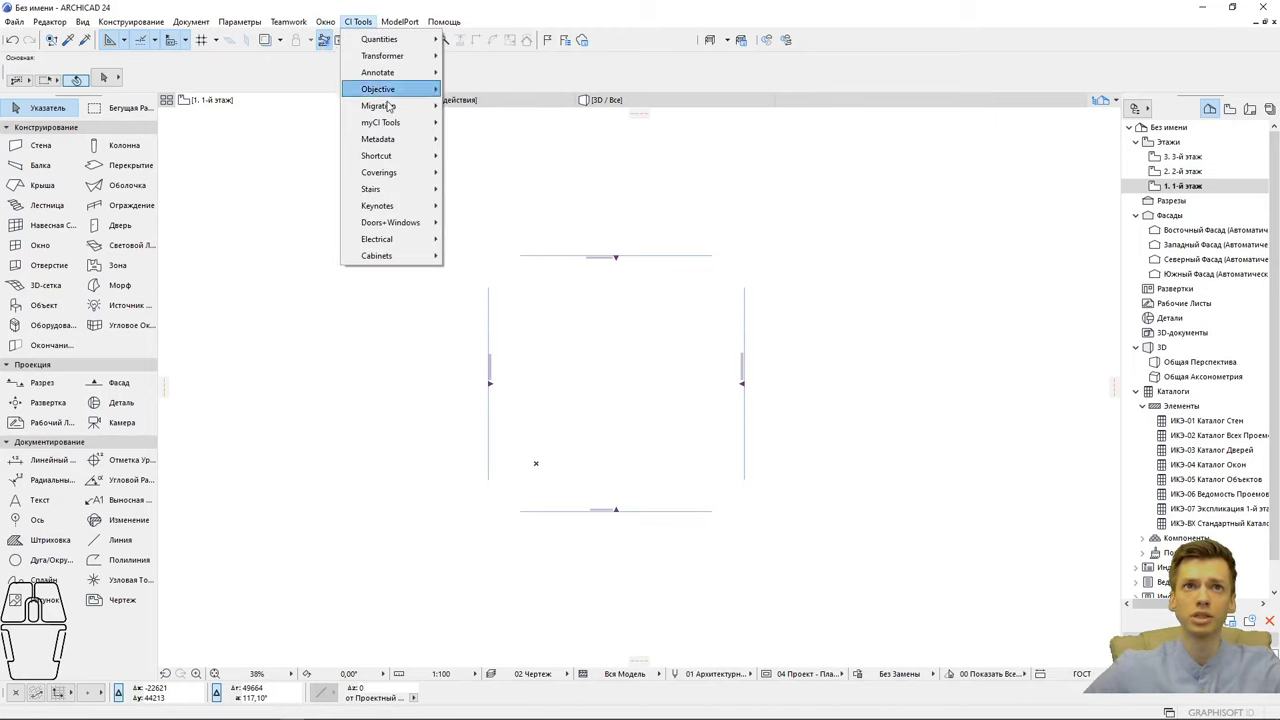
click(380, 212)
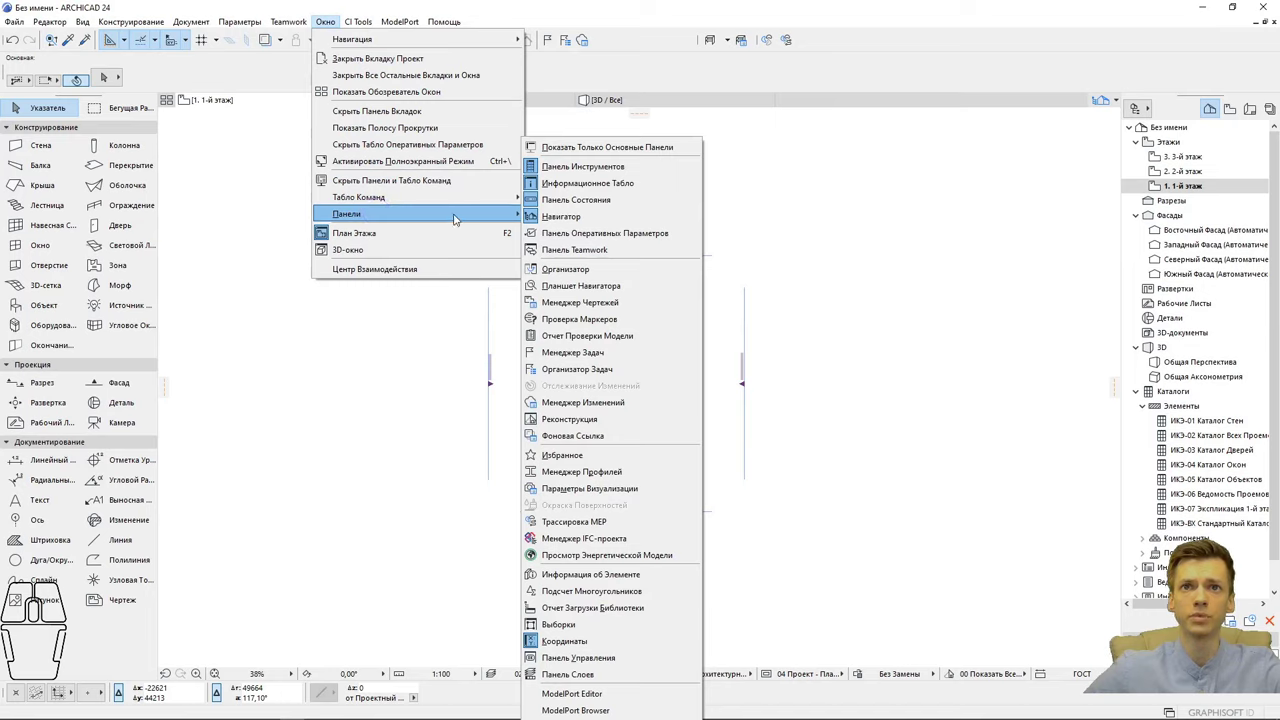
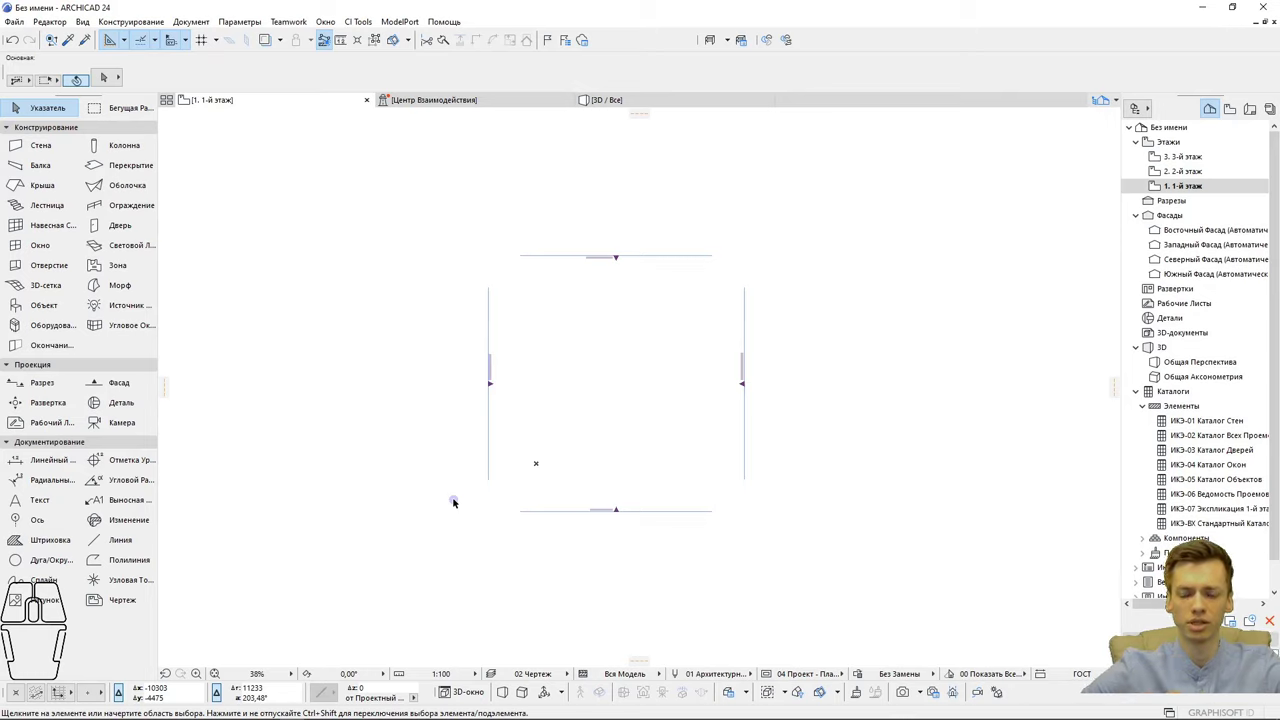
Toggle a command toolbar in Окно > Табло Команд and reopen the toolbar list.
click(327, 21)
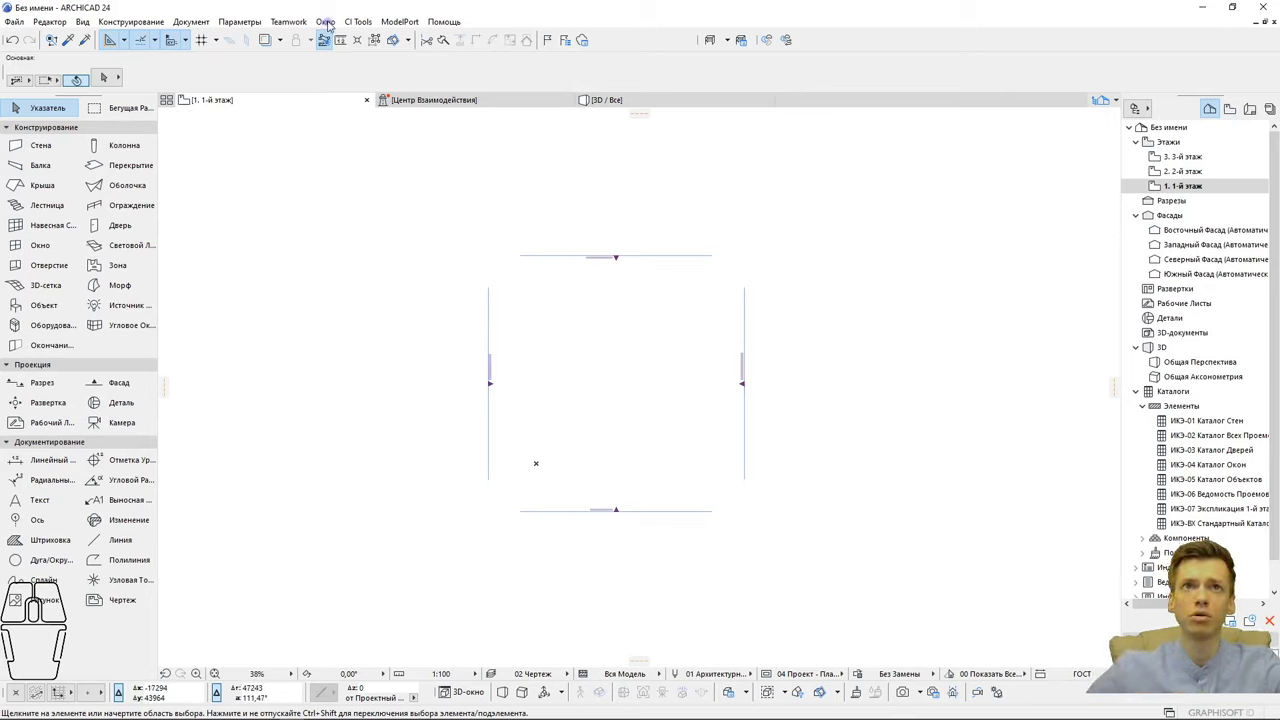
click(331, 23)
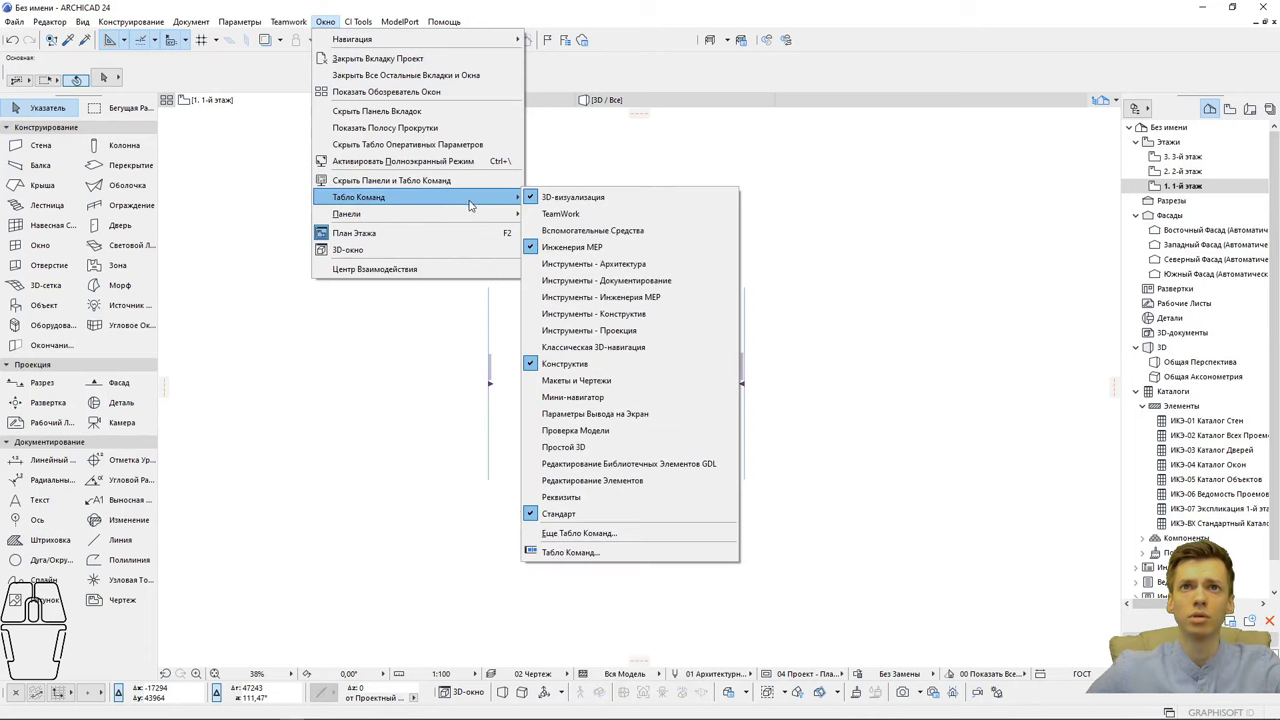
click(570, 245)
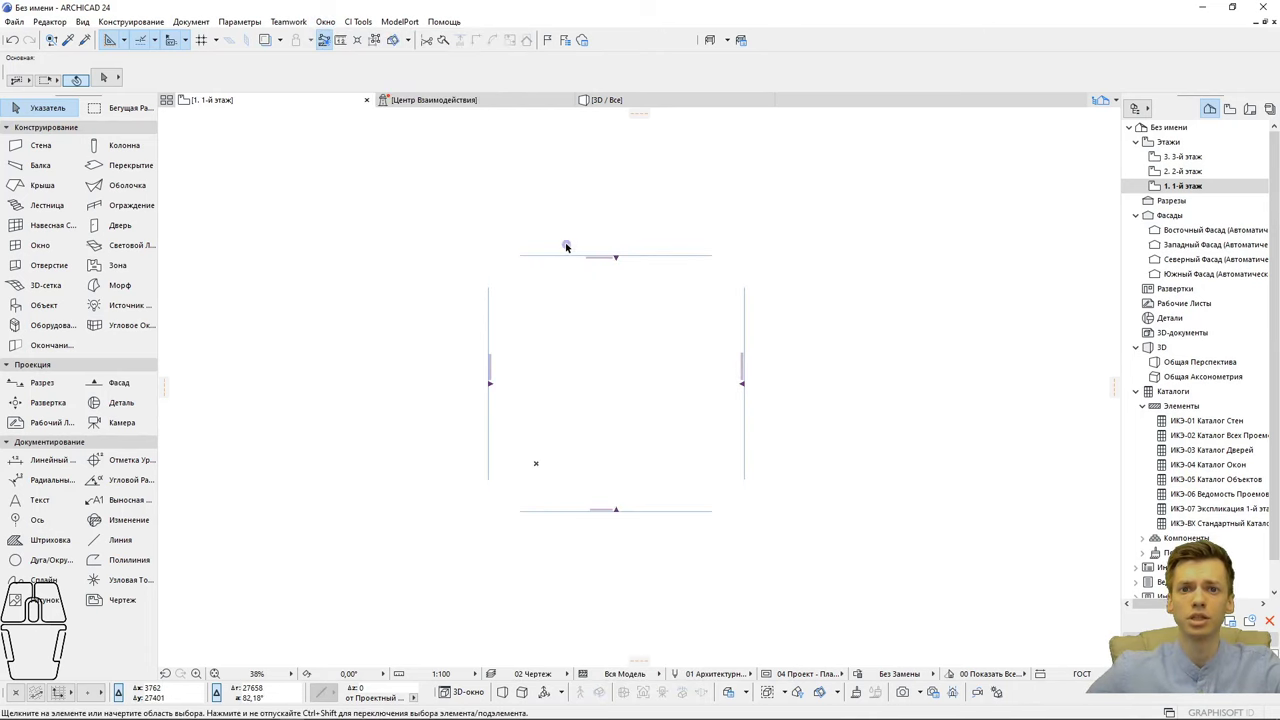
click(265, 22)
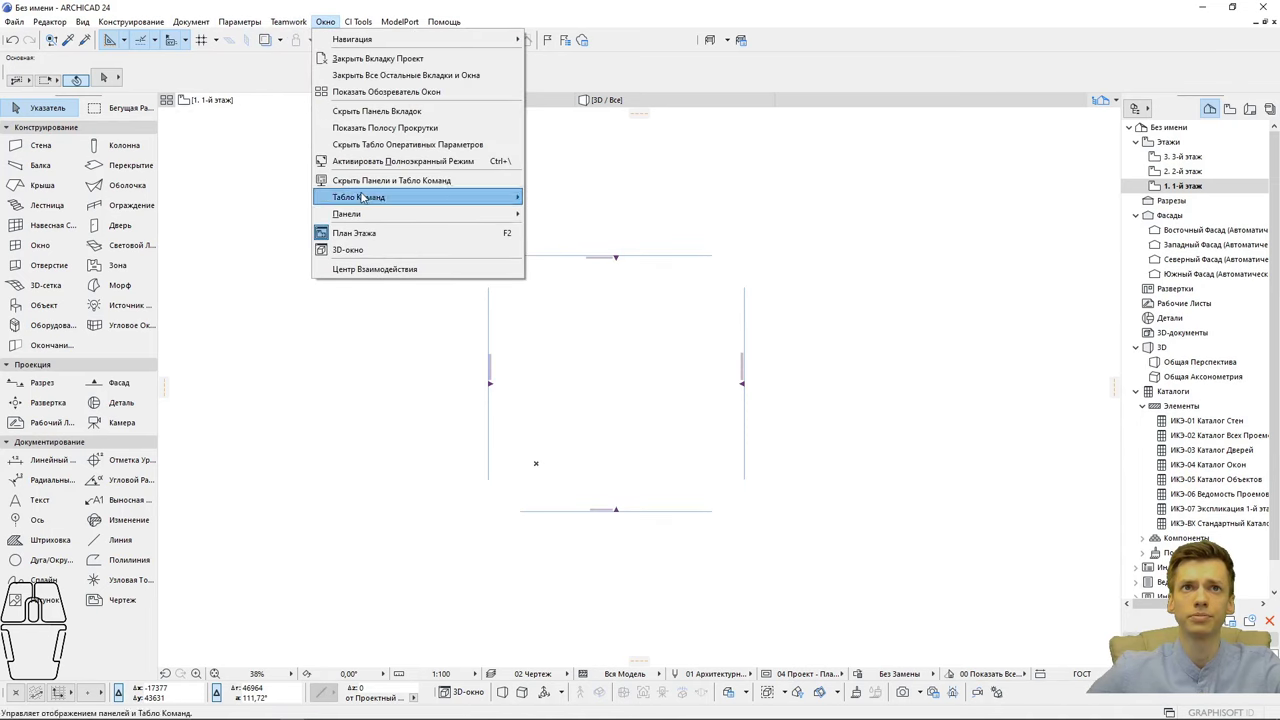
click(385, 198)
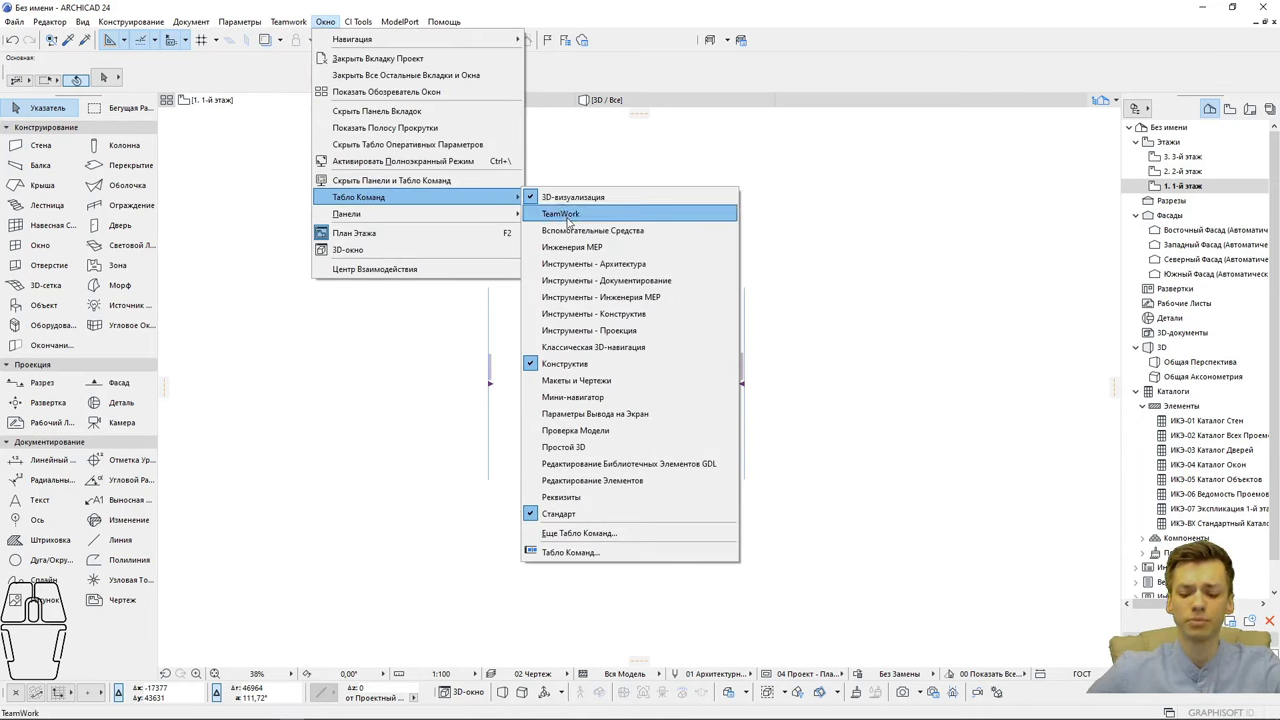
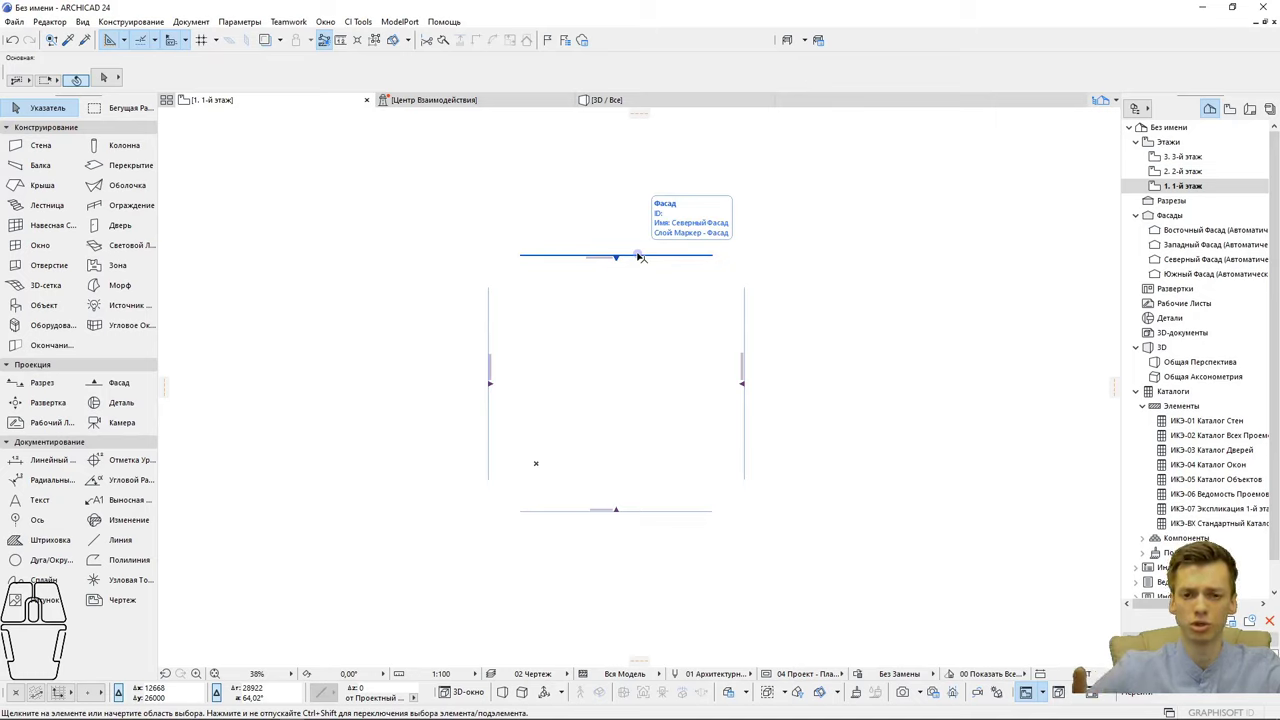
Turn off the Конструктив table and hide the Стандарт toolbar via Окно > Табло Команд.
click(336, 24)
click(394, 195)
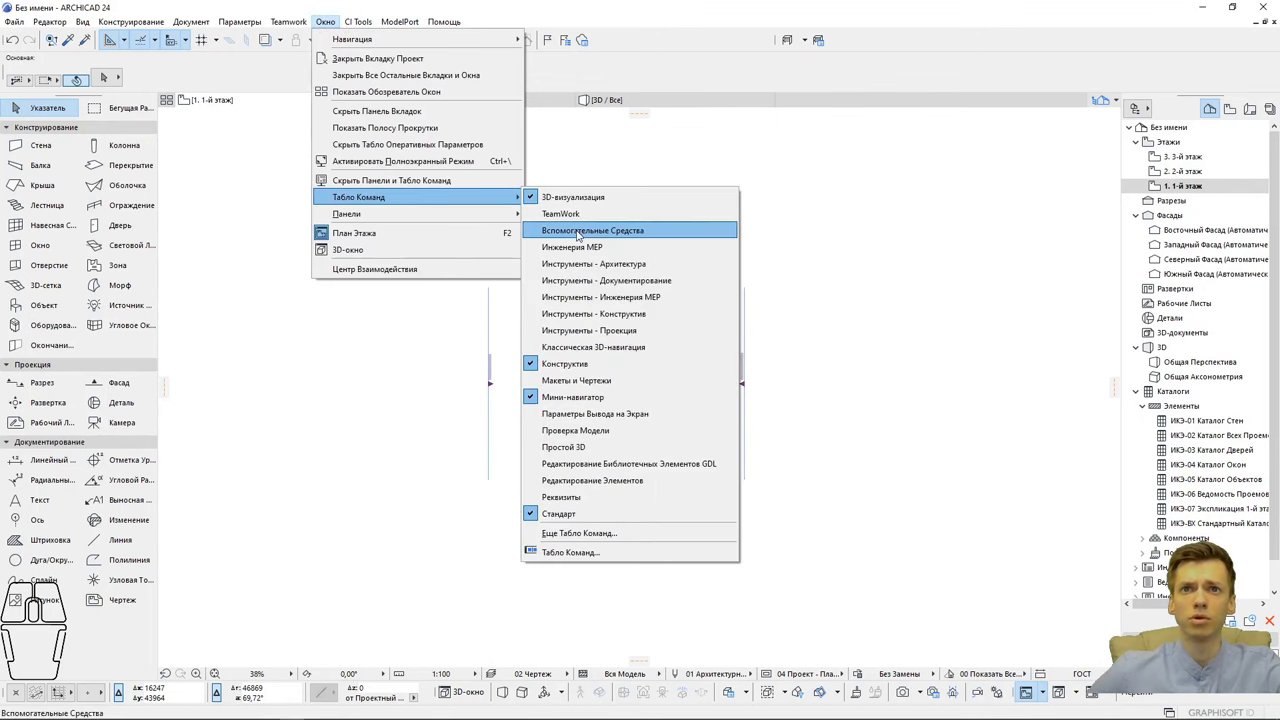
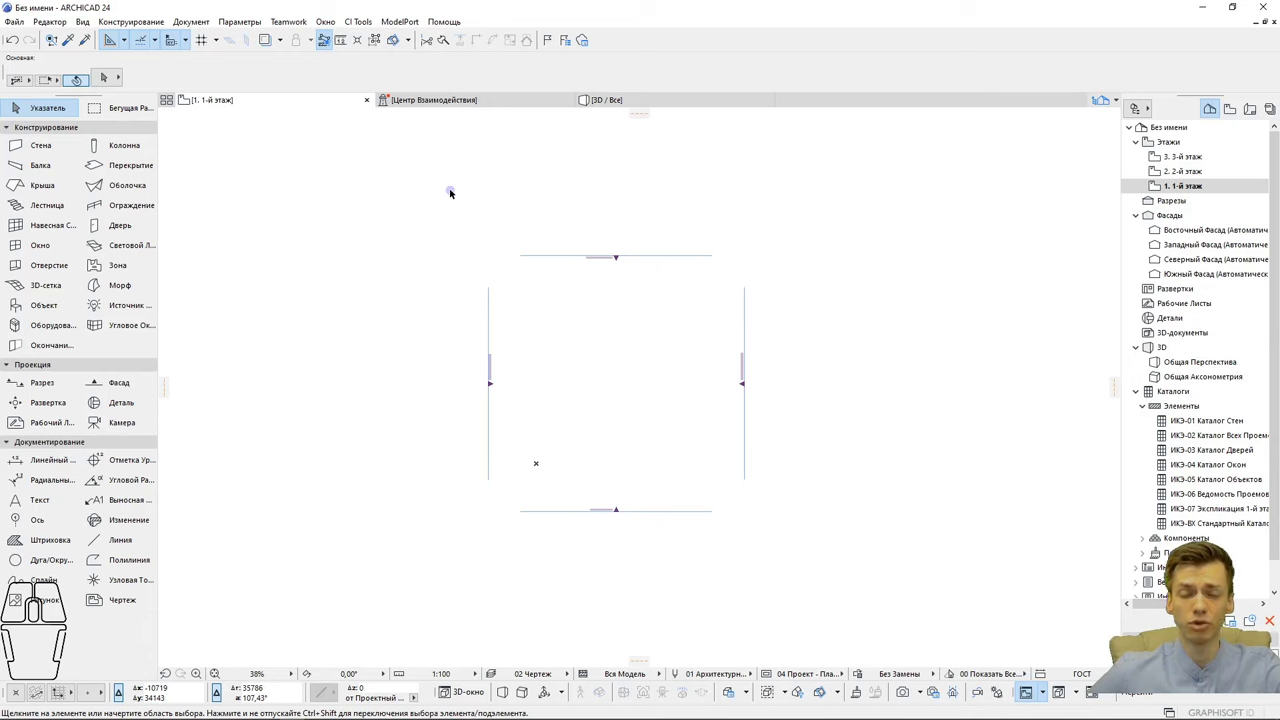
click(339, 22)
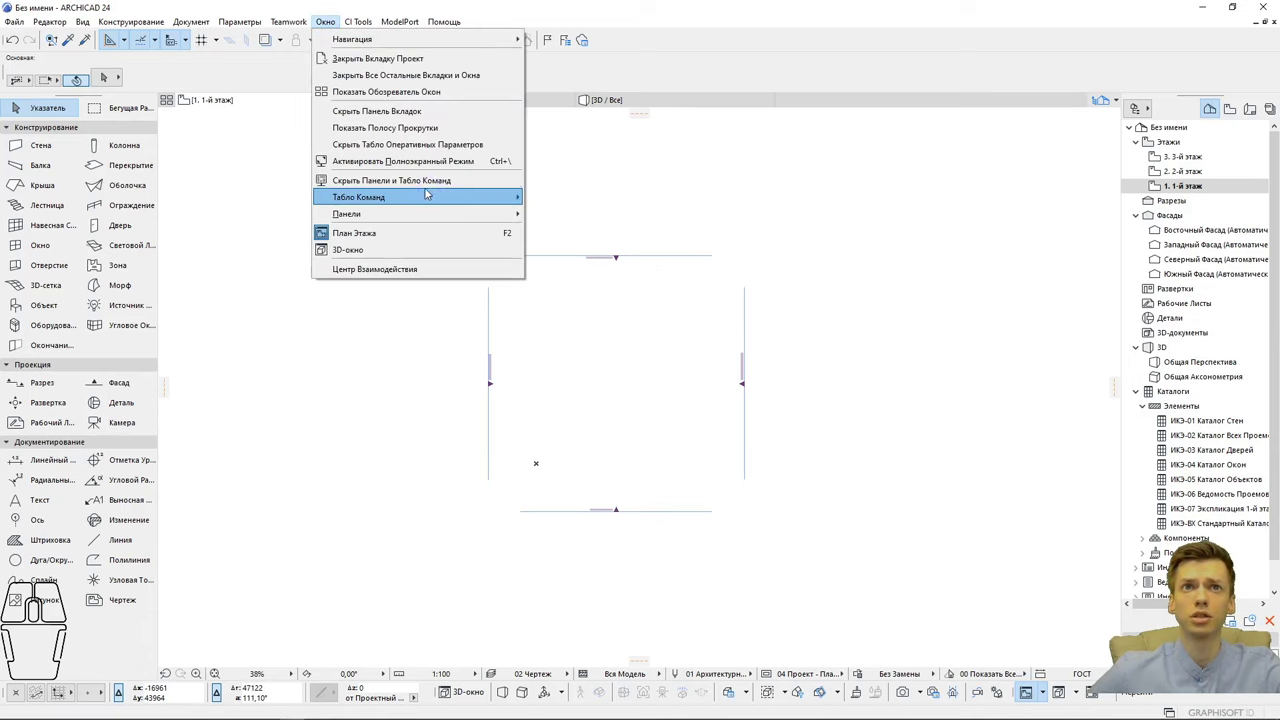
click(434, 191)
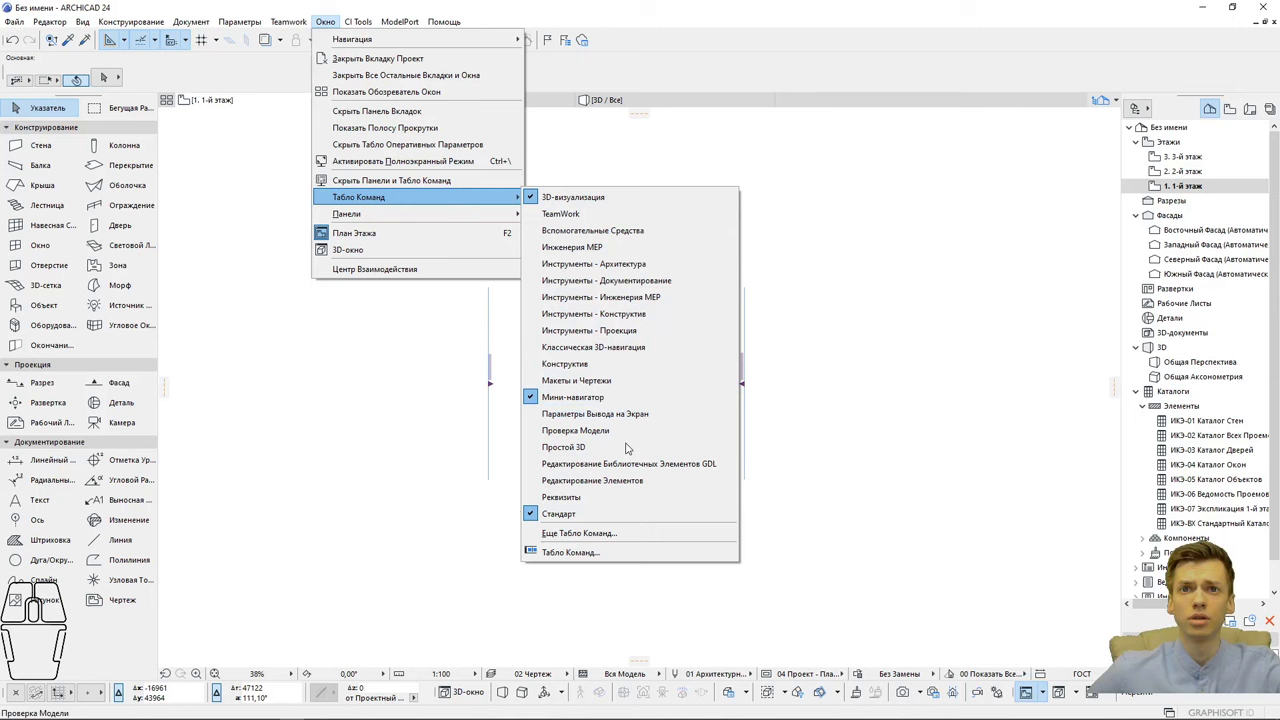
click(613, 513)
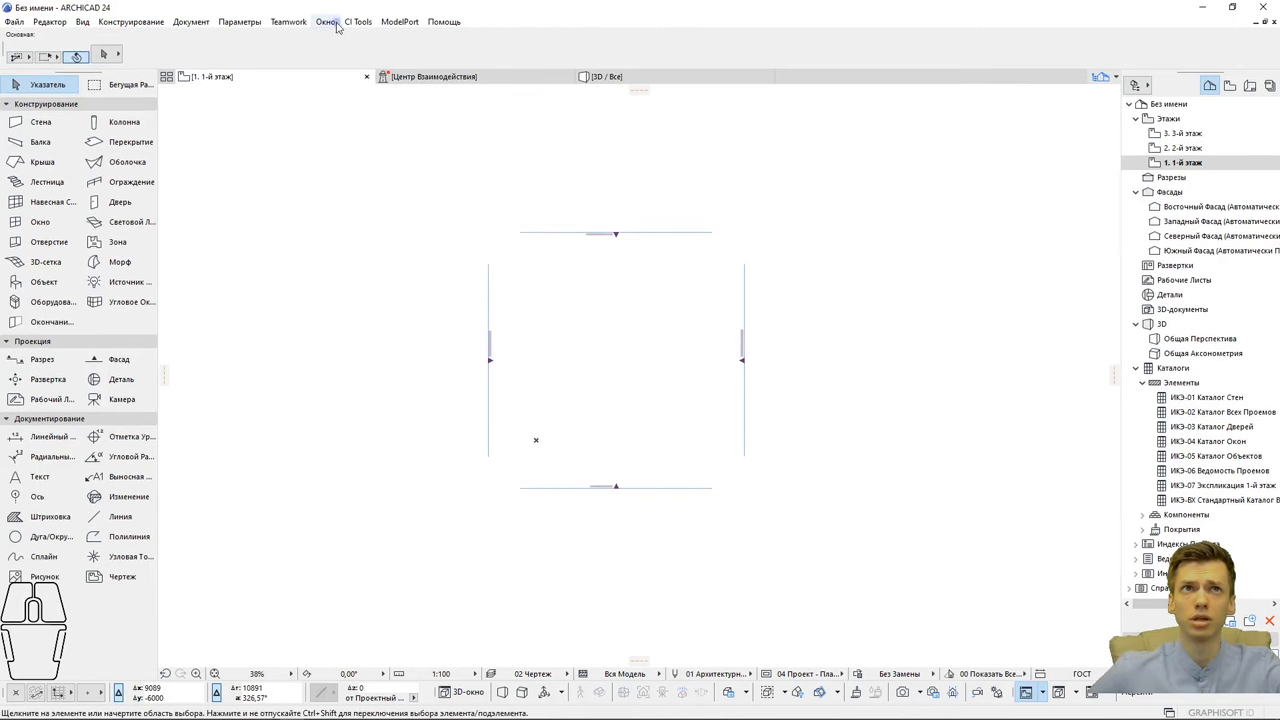
Turn the Стандарт toolbar back on so it shows above the floor plan again.
click(332, 25)
click(392, 201)
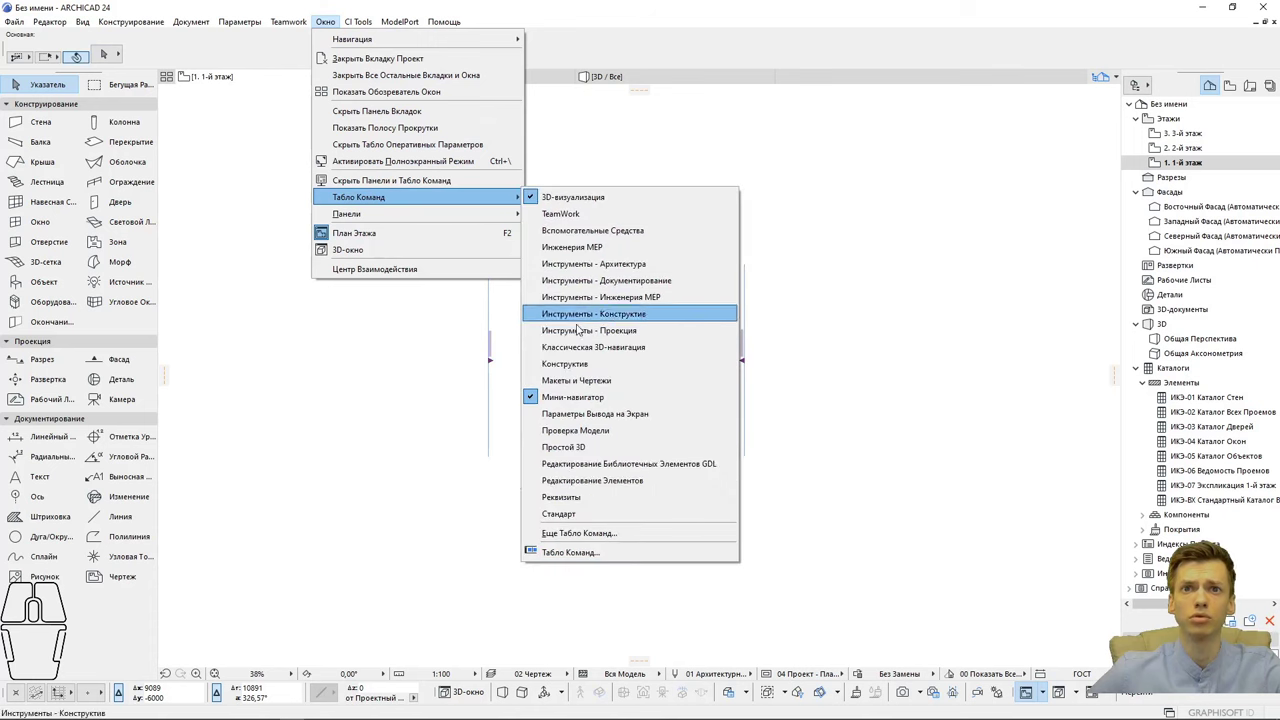
click(574, 511)
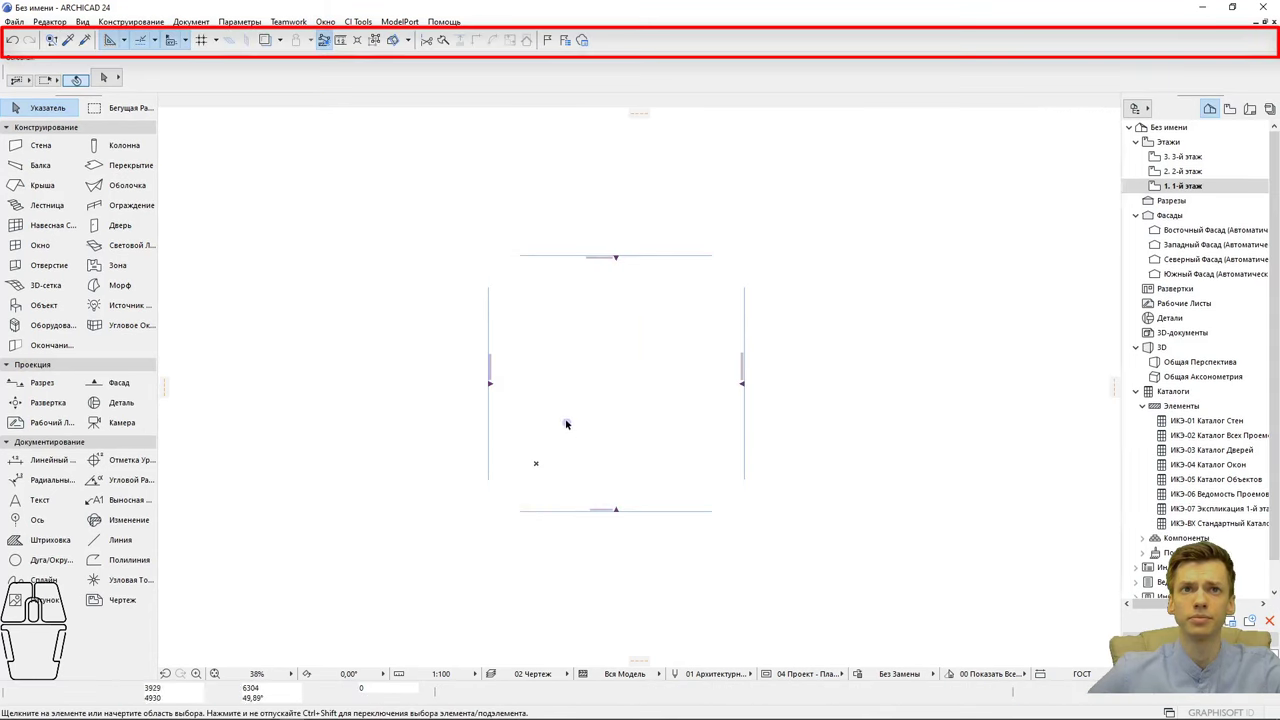